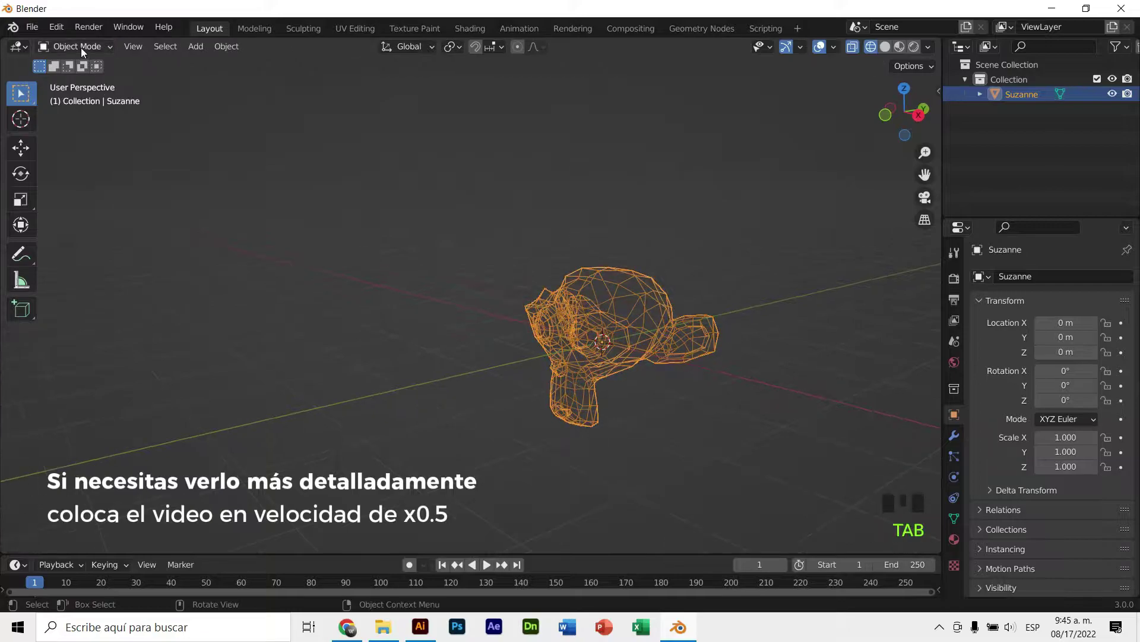
# Duplicate the monkey head's geometry in Edit Mode and rotate the copy apart from the original
pyautogui.click(84, 71)
pyautogui.press('Tab')
pyautogui.press('Tab')
pyautogui.press('shift+d')
pyautogui.press('r')
pyautogui.press('r')
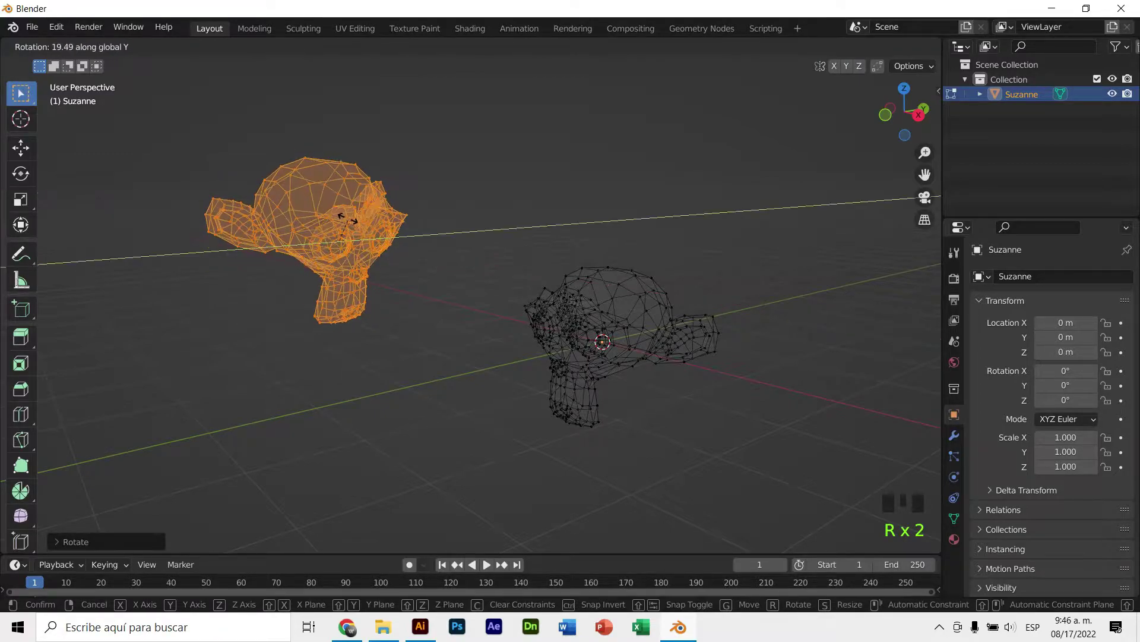
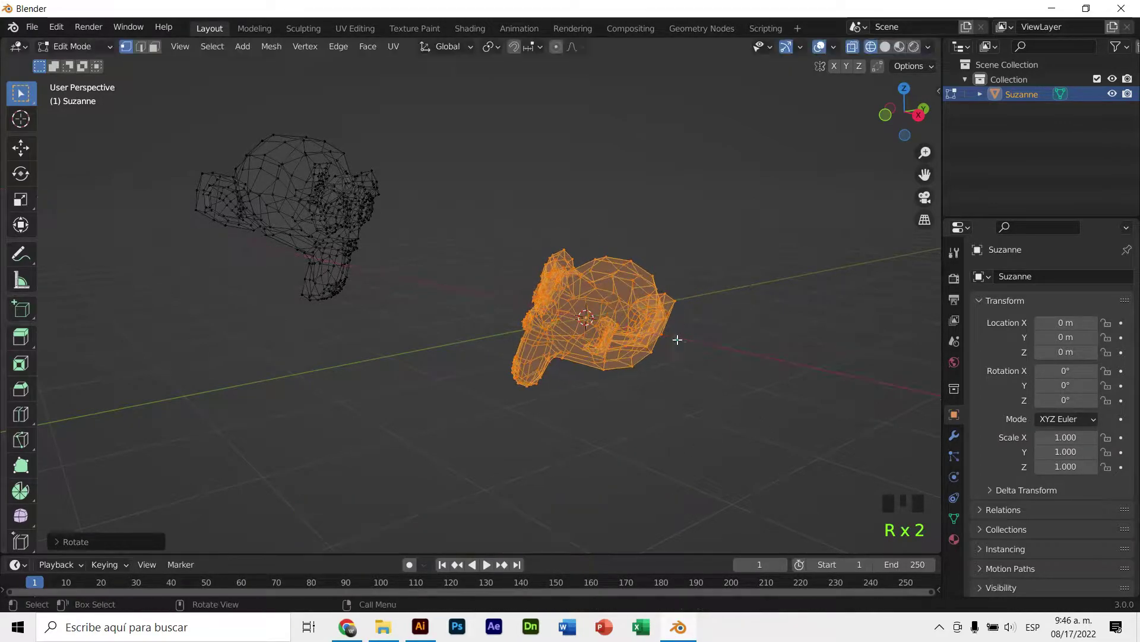
pyautogui.press('r')
pyautogui.press('Tab')
# Reposition the second head away from the first and inspect both from a new angle
pyautogui.moveTo(564, 241); pyautogui.dragTo(556, 235)
pyautogui.scroll(-3)
pyautogui.scroll(-3)
pyautogui.press('Tab')
pyautogui.press('Tab')
pyautogui.press('g')
pyautogui.moveTo(703, 278); pyautogui.dragTo(610, 221)
pyautogui.click(610, 221)
pyautogui.scroll(3)
# Add an Ico Sphere mesh between the two heads
pyautogui.press('z')
pyautogui.scroll(-3)
pyautogui.press('shift+a')
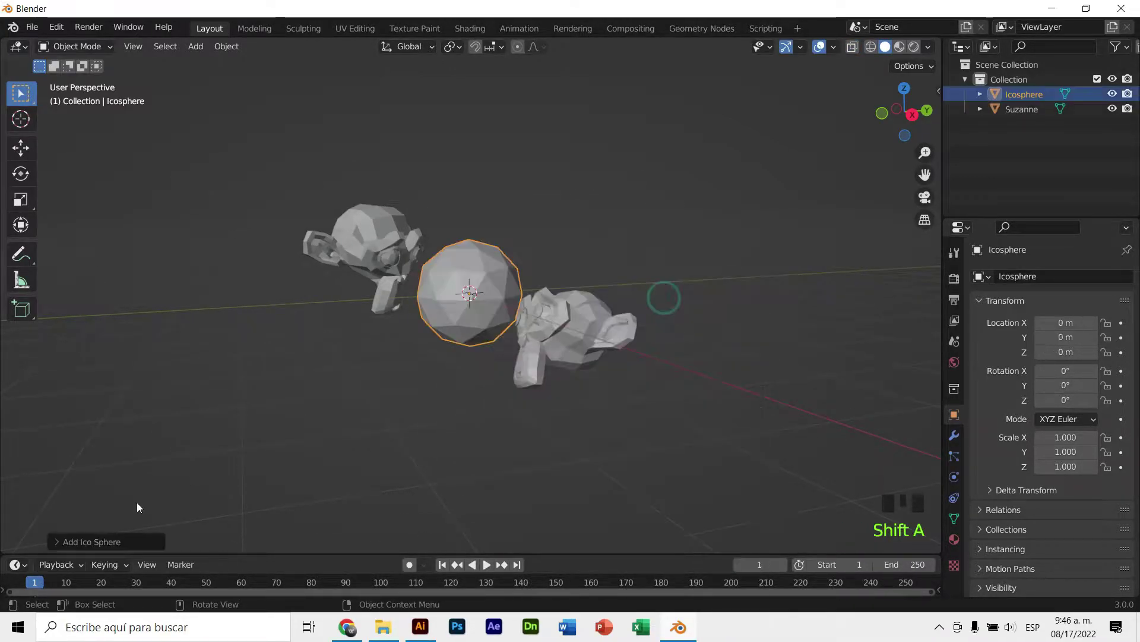
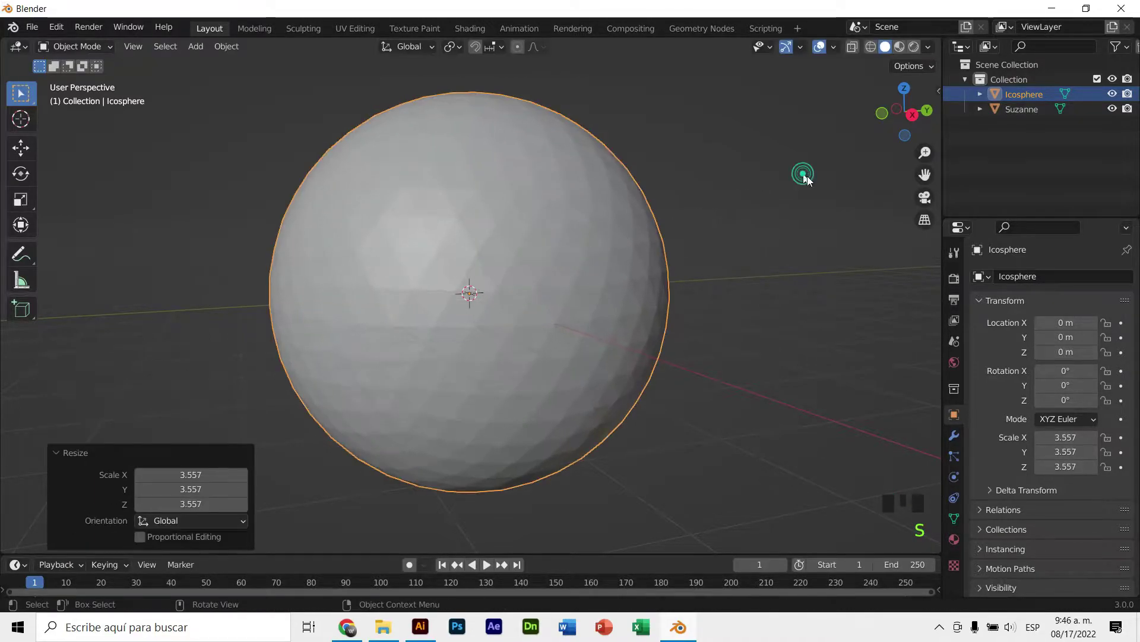
# Scale the icosphere up in wireframe and move it from top view so it encloses both heads
pyautogui.press('z')
pyautogui.click(841, 153)
pyautogui.press('g')
pyautogui.click(877, 123)
pyautogui.press('s')
pyautogui.click(907, 95)
pyautogui.press('s')
pyautogui.press('g')
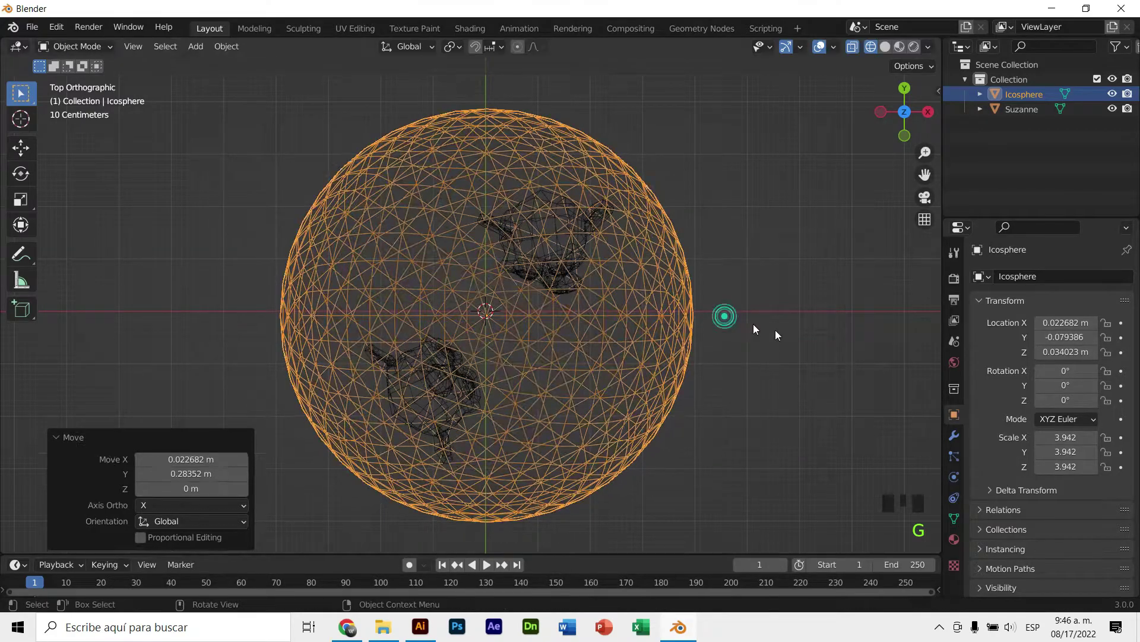
# Return to a perspective angle and bring up the Add Modifier list for the sphere
pyautogui.moveTo(762, 304); pyautogui.dragTo(645, 196)
pyautogui.scroll(-3)
pyautogui.middleClick(655, 203)
pyautogui.click(959, 441)
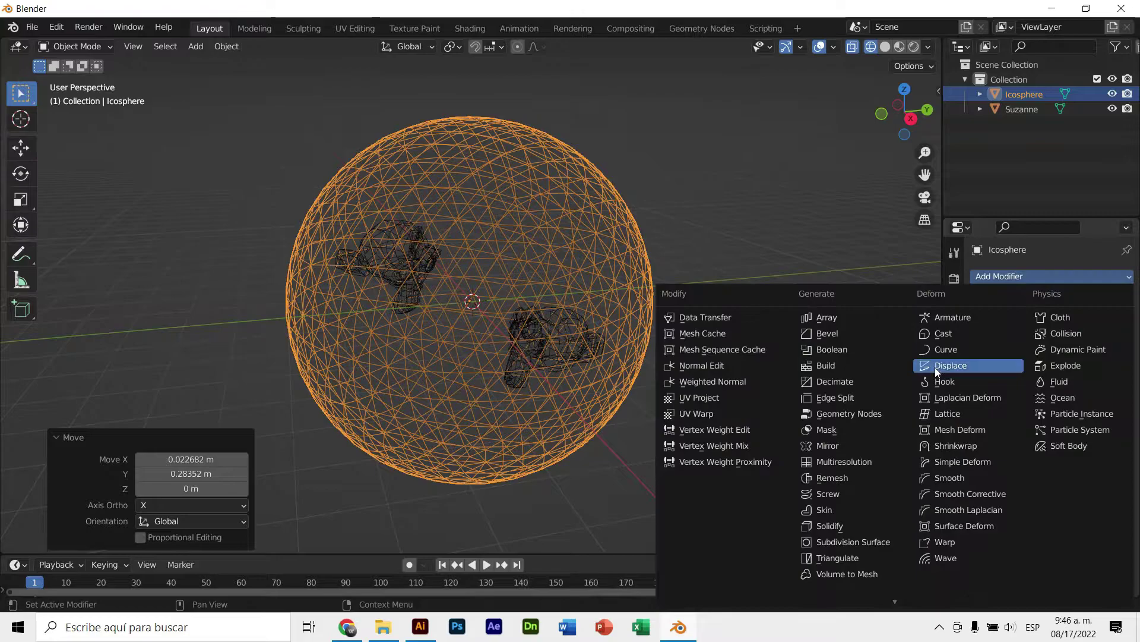
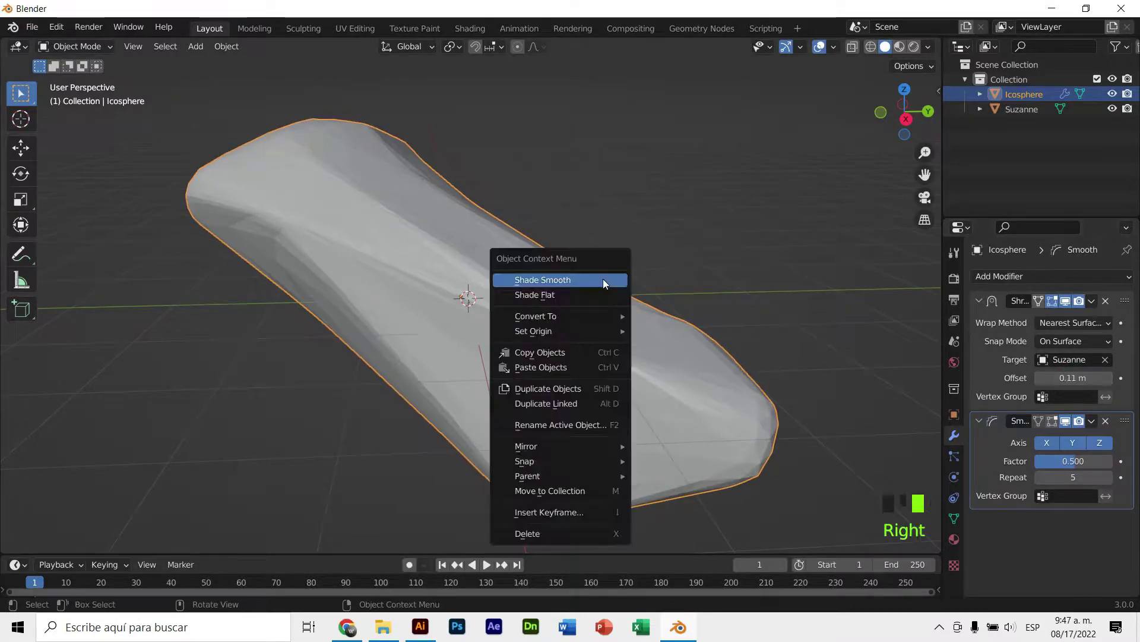
# Shade the shrinkwrapped, smoothed shell smooth and check it from another angle
pyautogui.moveTo(642, 192); pyautogui.dragTo(654, 209)
pyautogui.moveTo(617, 213); pyautogui.dragTo(518, 242)
pyautogui.click(519, 241)
pyautogui.middleClick(774, 251)
pyautogui.moveTo(978, 306); pyautogui.dragTo(997, 287)
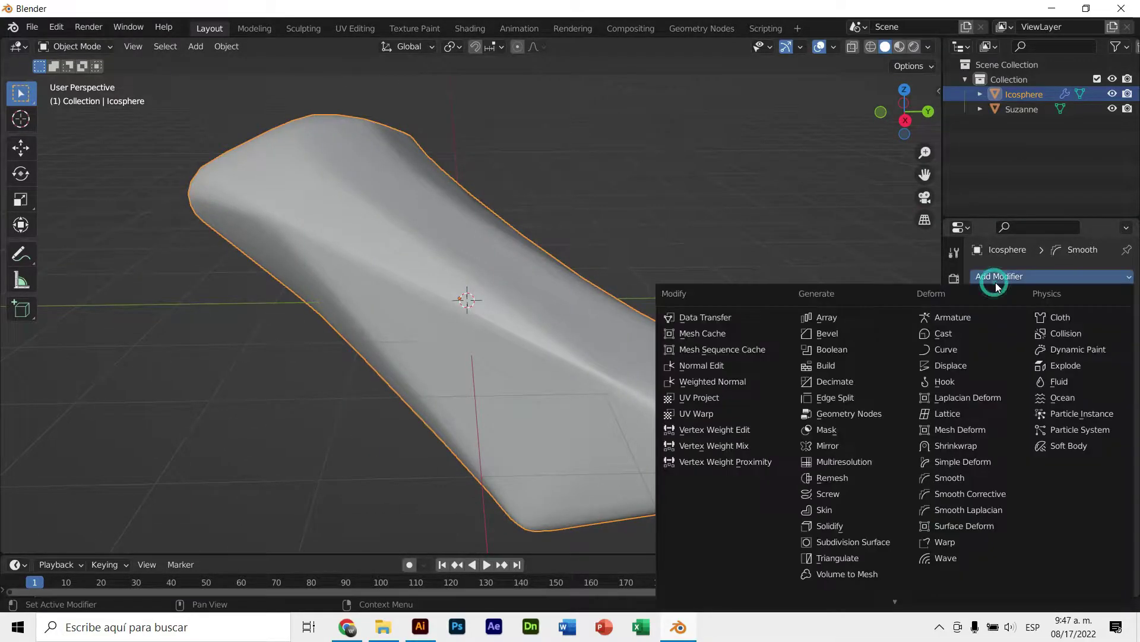
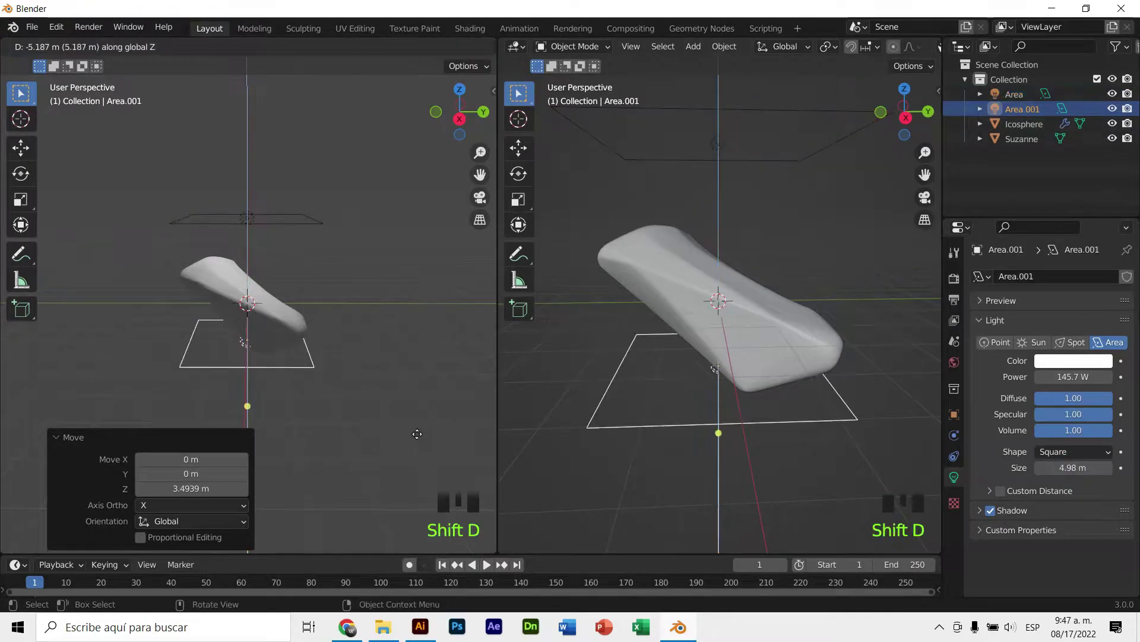
# Rotate the lower area light 180° on X so it faces up at the shell
pyautogui.press('r')
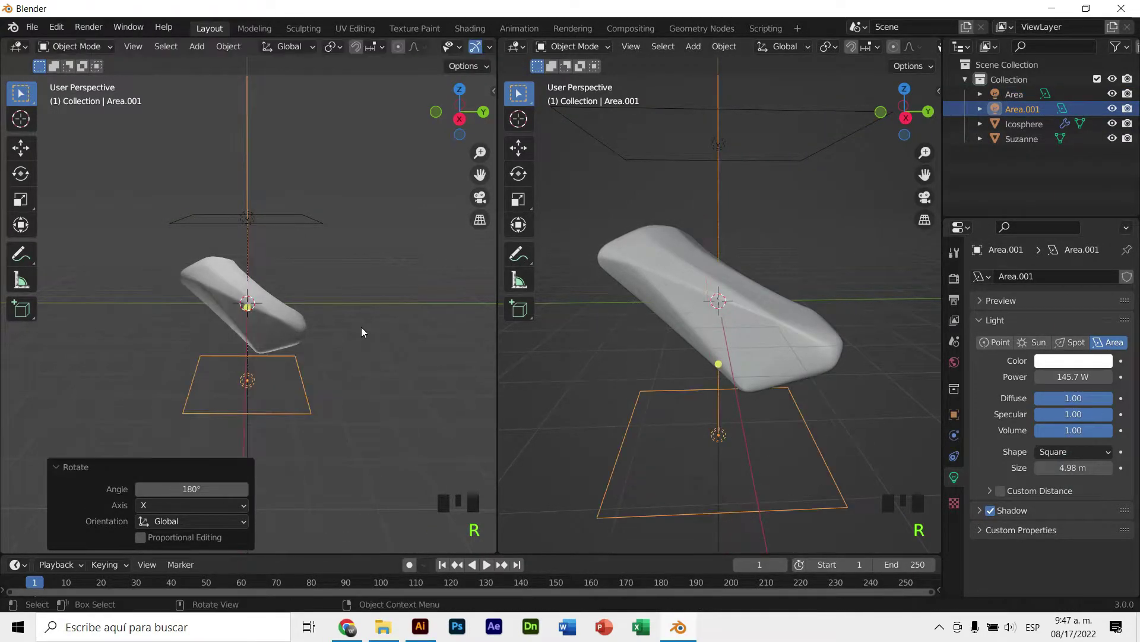
pyautogui.scroll(3)
pyautogui.moveTo(367, 296); pyautogui.dragTo(356, 279)
pyautogui.scroll(3)
pyautogui.middleClick(386, 297)
# Switch the viewport to Cycles rendered shading and orbit around the lit shell
pyautogui.press('z')
pyautogui.press('z')
pyautogui.press('z')
pyautogui.click(966, 282)
pyautogui.moveTo(1059, 278); pyautogui.dragTo(351, 214)
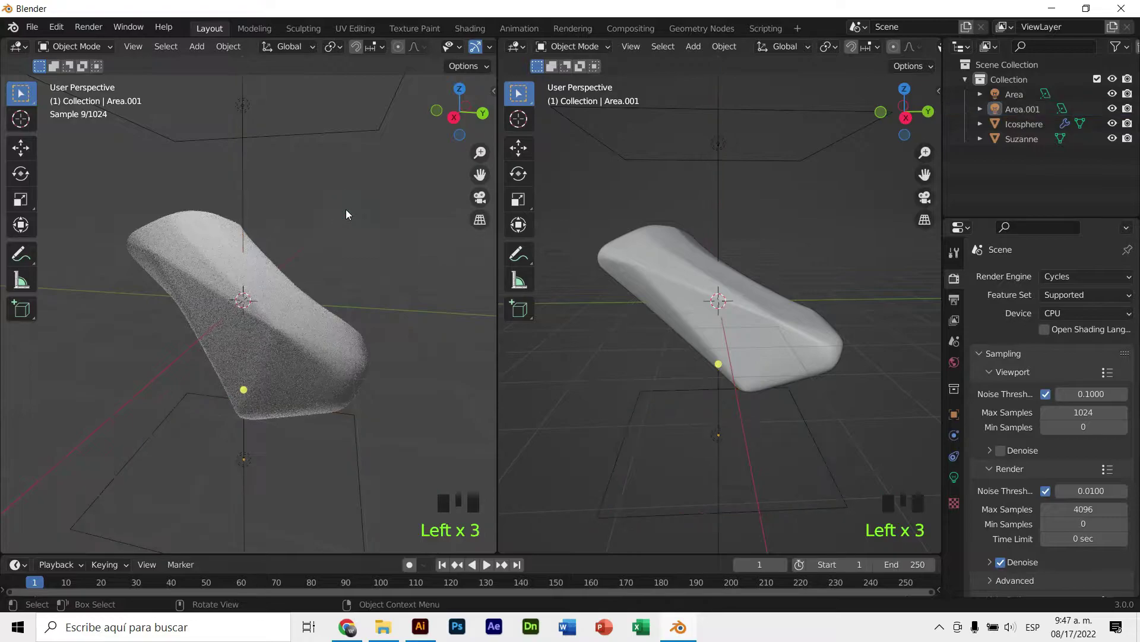
# Turn the right area into the Shader Editor and search for a Transparent BSDF node to add
pyautogui.click(605, 236)
pyautogui.press('F7')
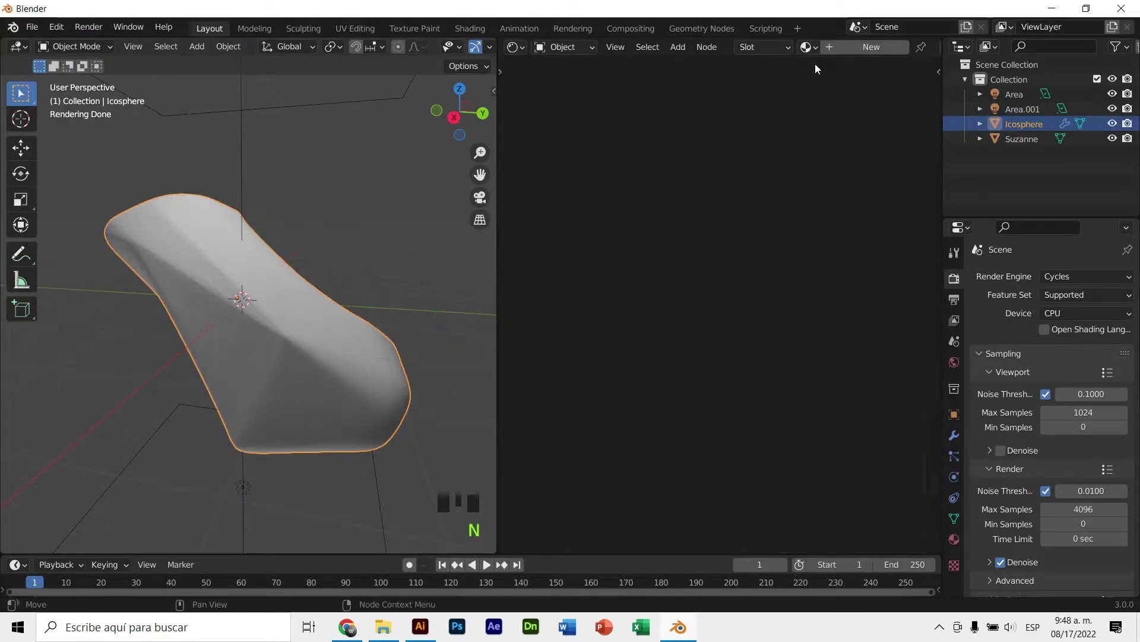
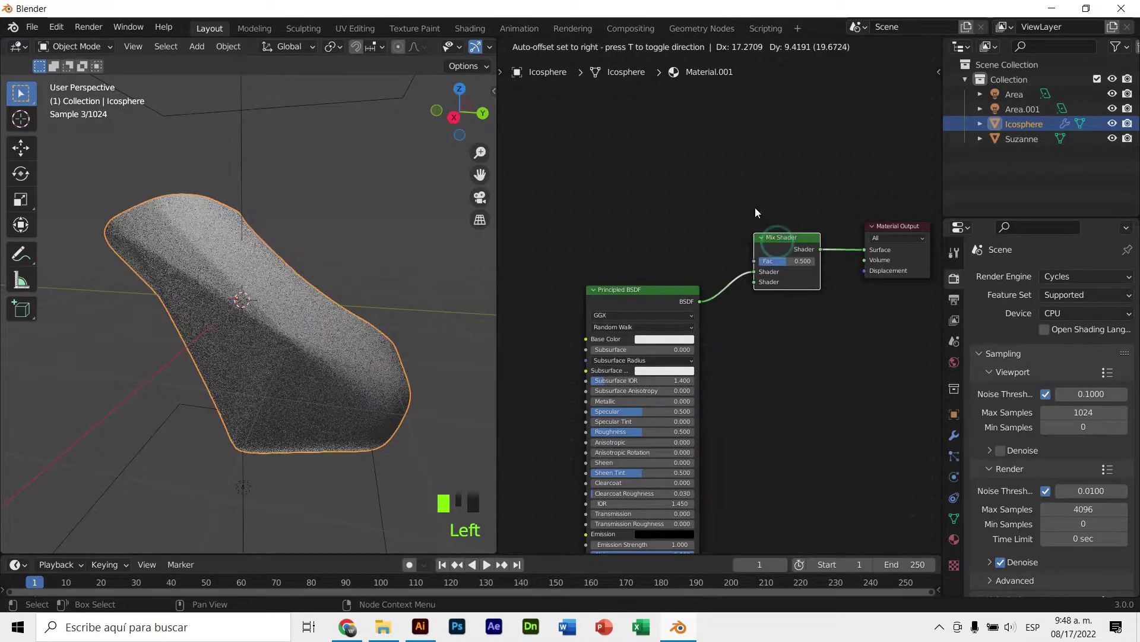
pyautogui.press('shift+a')
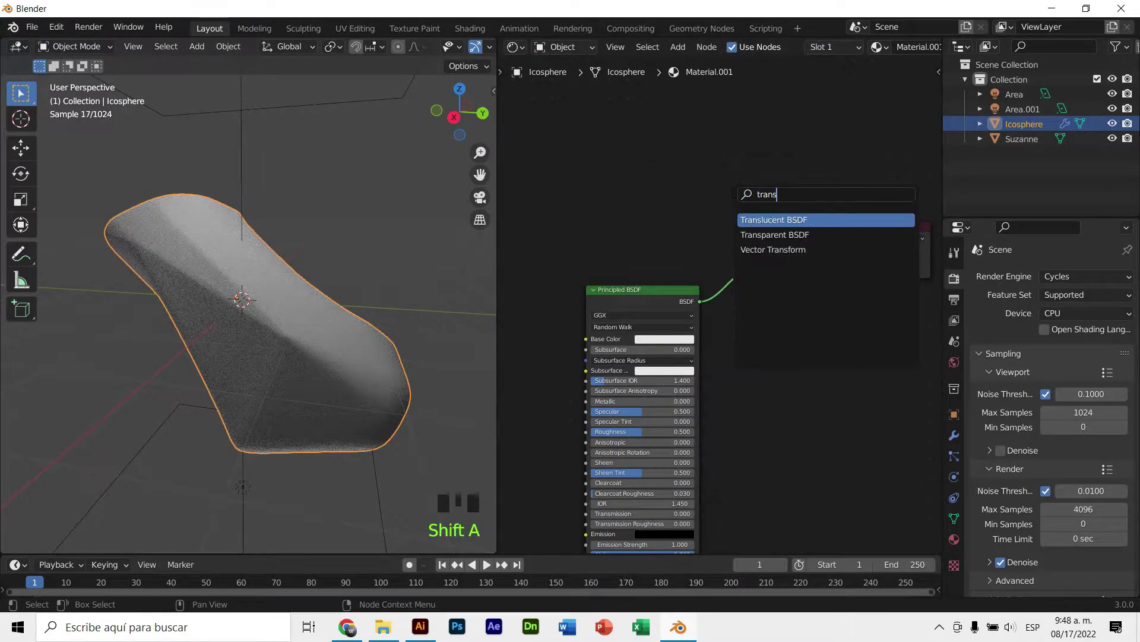
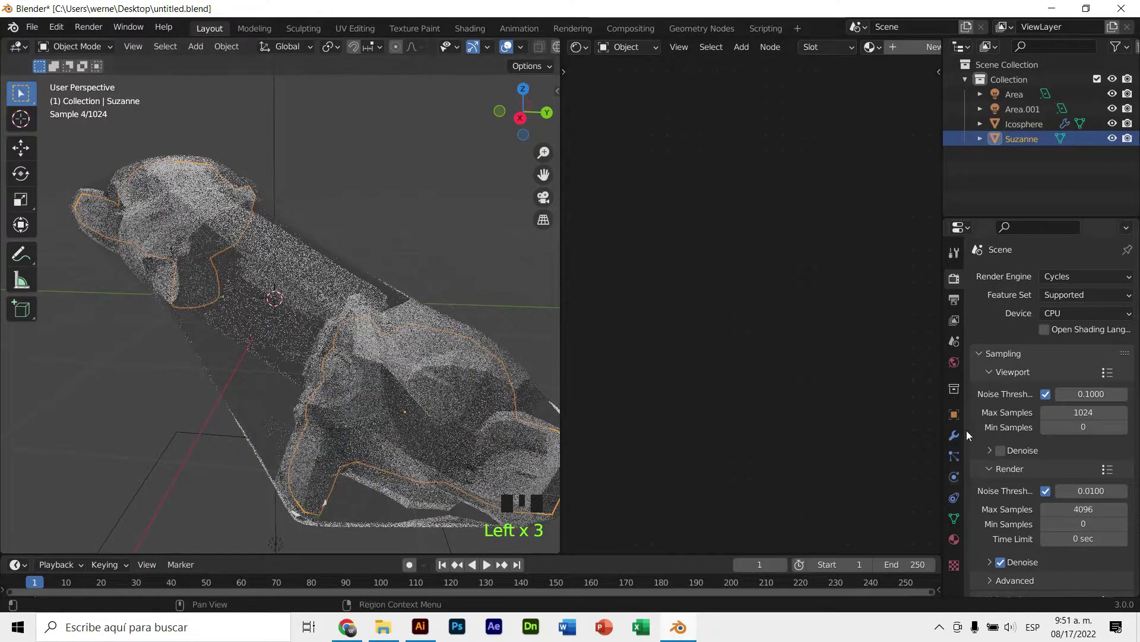
# Select the glass shell, enlarge its Principled BSDF node and adjust the IOR, undoing a wrong value
pyautogui.click(962, 438)
pyautogui.moveTo(1039, 283); pyautogui.dragTo(387, 243)
pyautogui.middleClick(394, 243)
pyautogui.moveTo(540, 194); pyautogui.dragTo(738, 247)
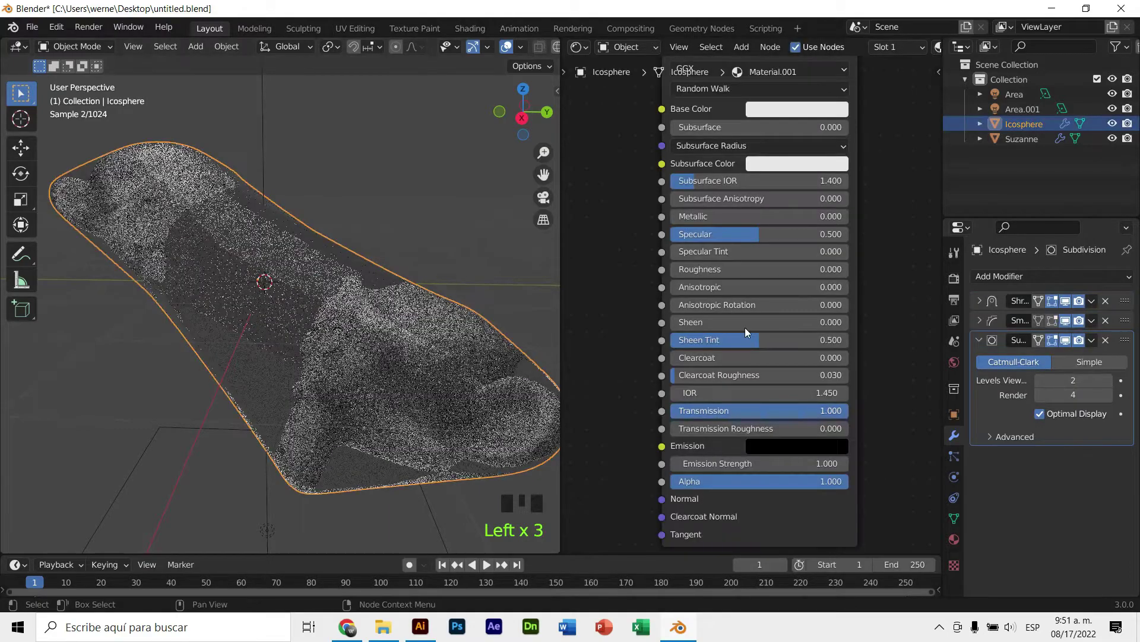
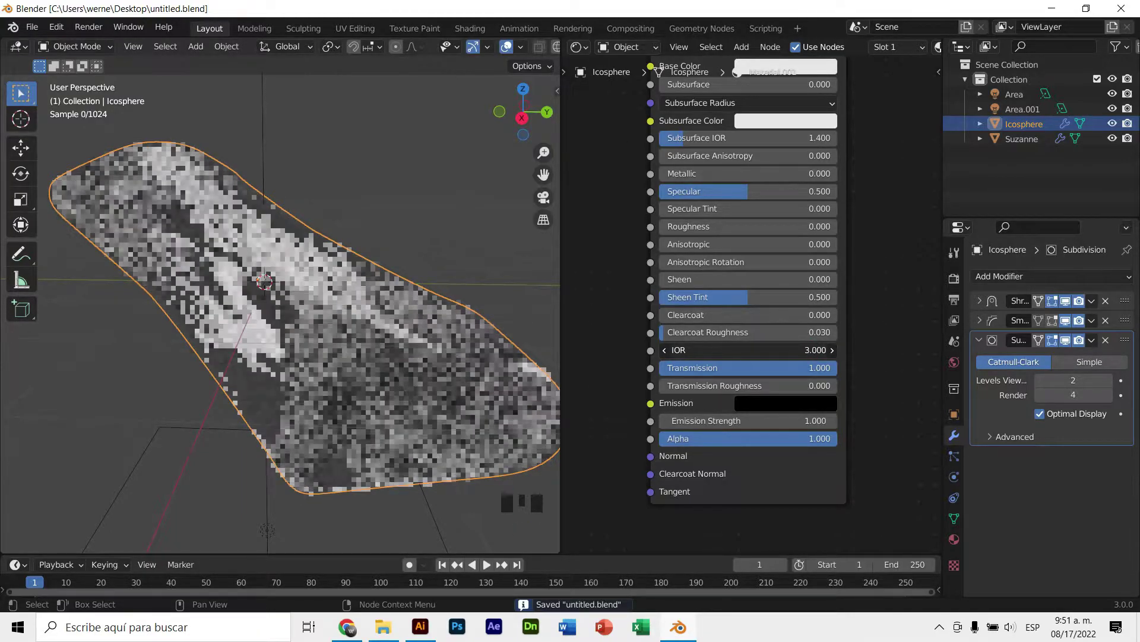
pyautogui.click(503, 171)
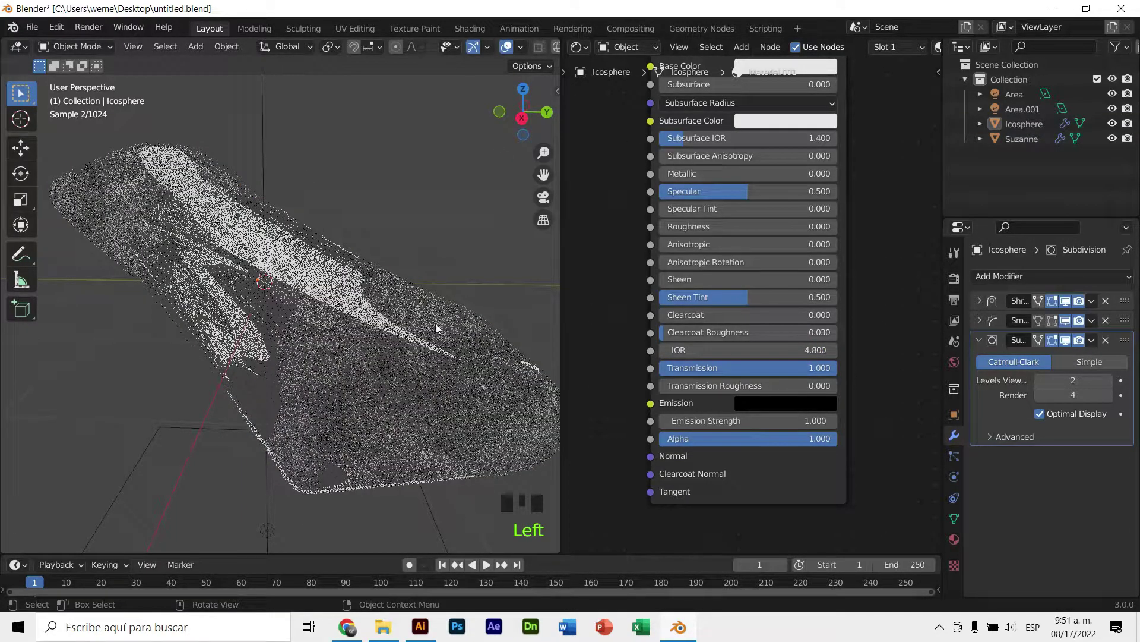
pyautogui.press('ctrl+z')
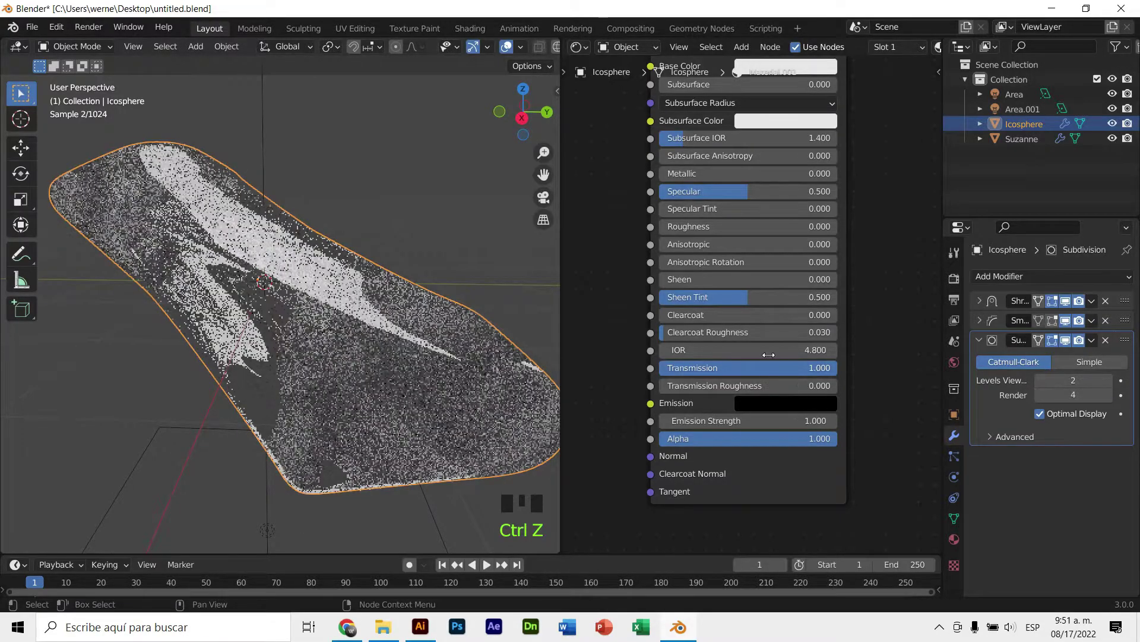
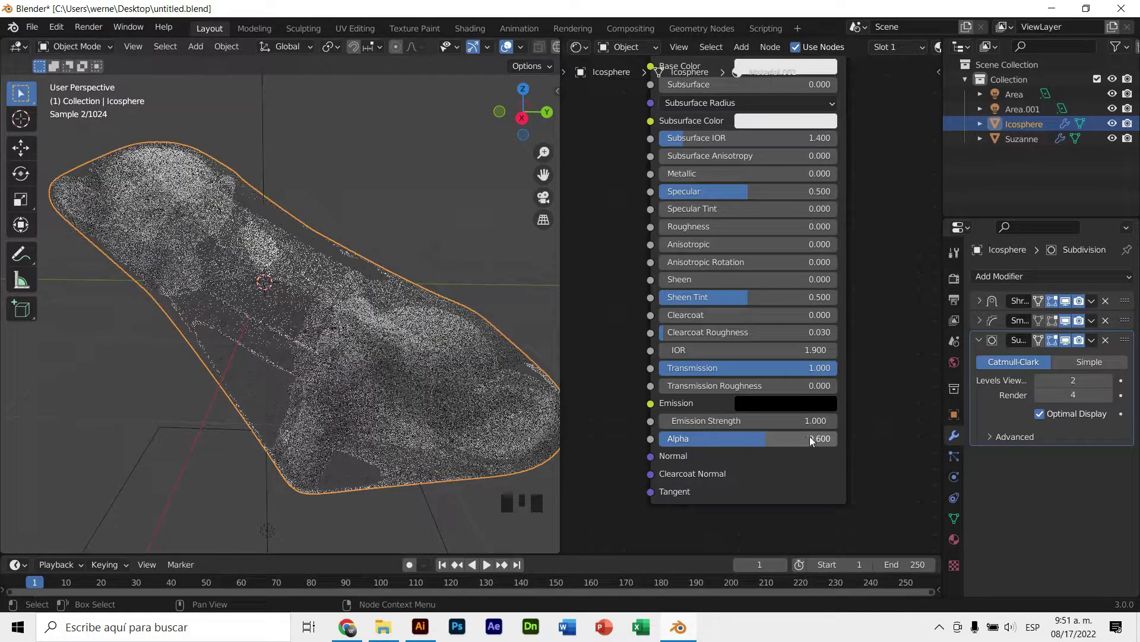
# Set the world background colour to black (V = 0)
pyautogui.click(381, 175)
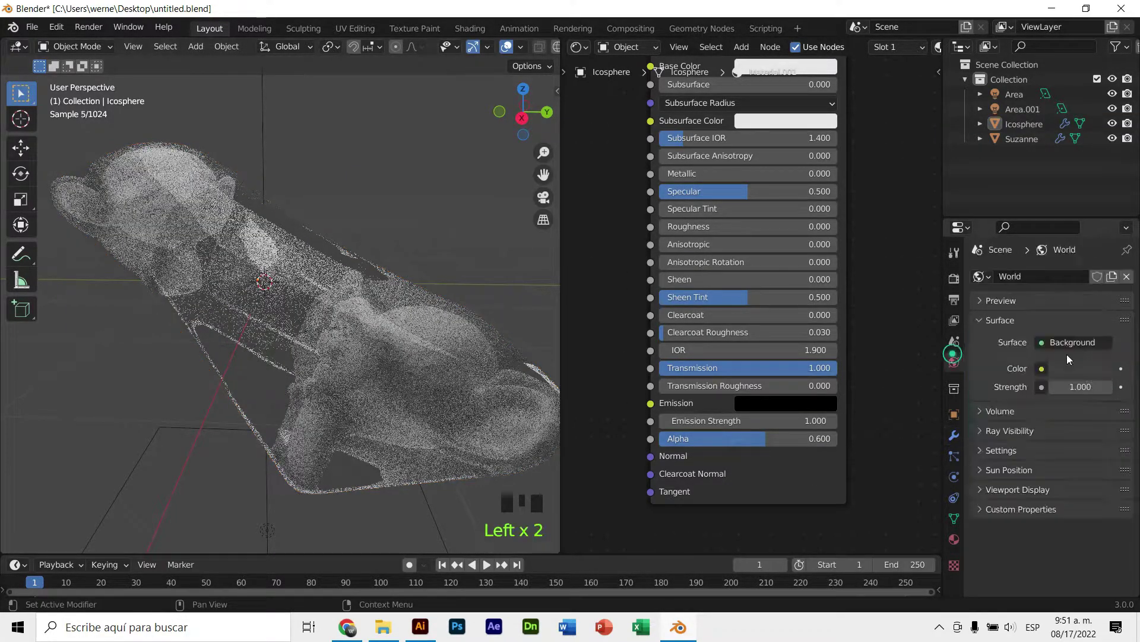
pyautogui.click(1090, 372)
pyautogui.click(1092, 311)
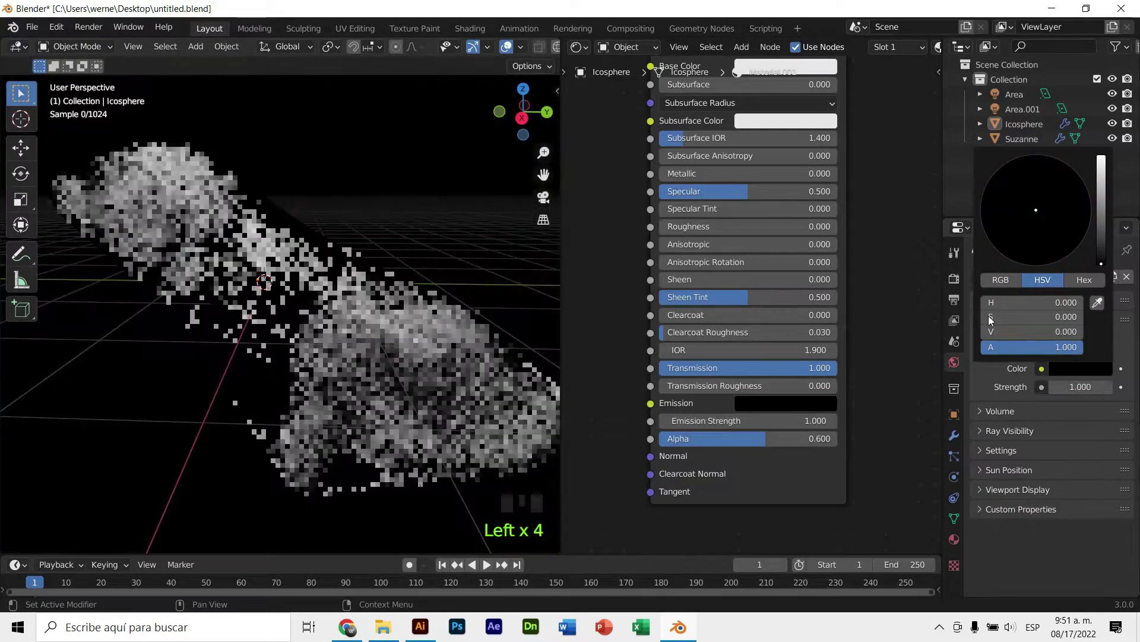
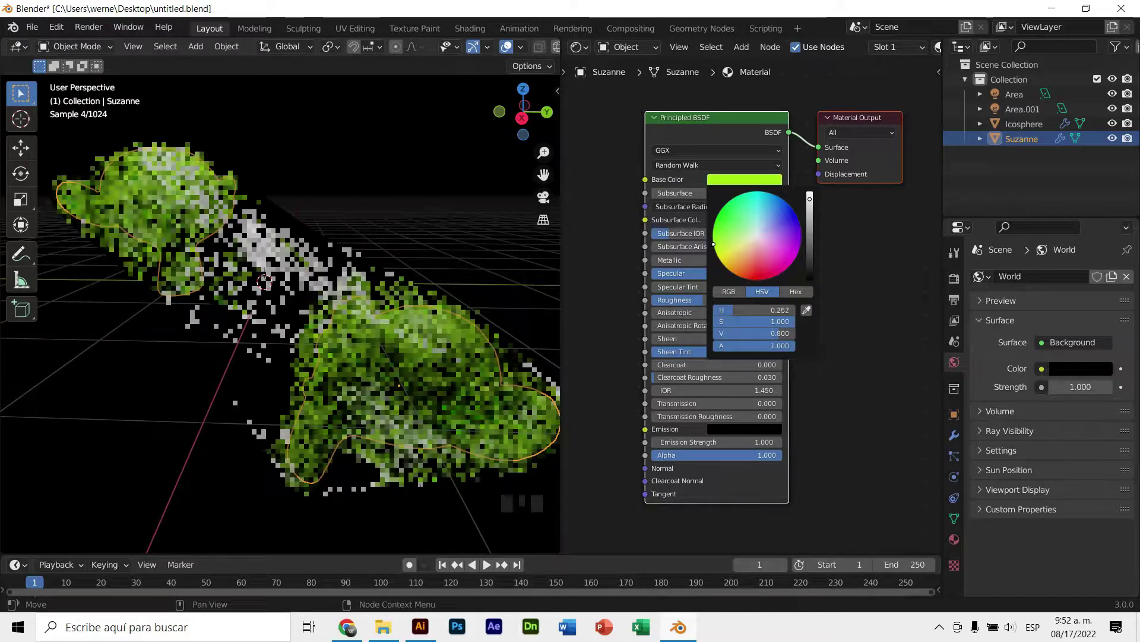
# Raise the green monkey material's Roughness to 0.4 and view the heads inside the shell
pyautogui.moveTo(394, 270); pyautogui.dragTo(414, 237)
pyautogui.middleClick(429, 236)
pyautogui.scroll(-3)
pyautogui.moveTo(404, 201); pyautogui.dragTo(393, 198)
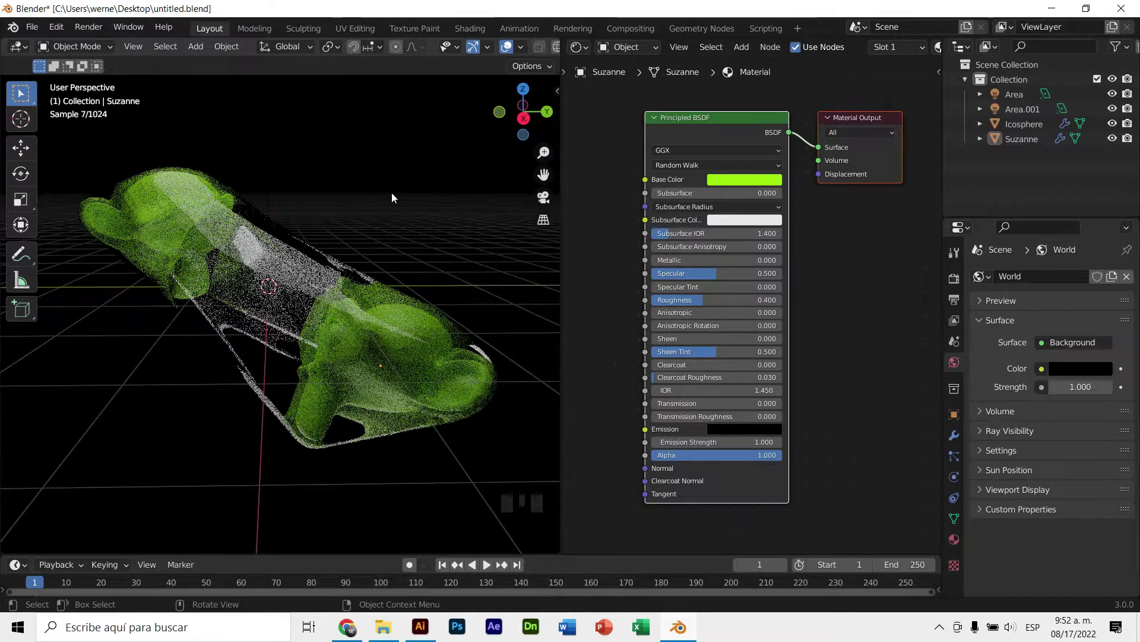
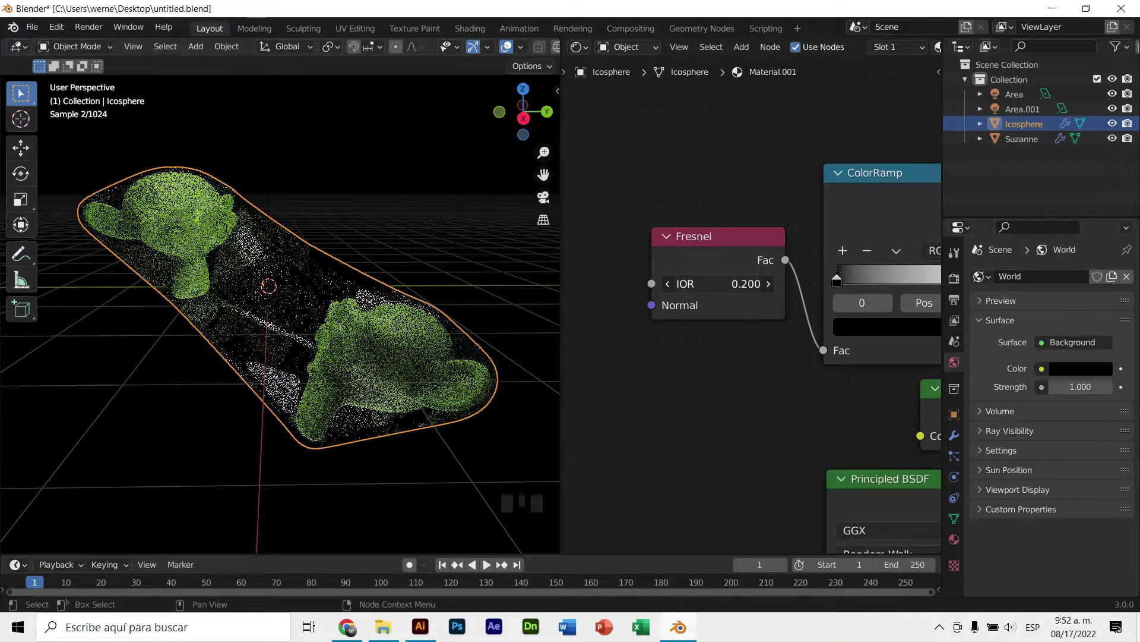
# Set the Fresnel IOR to 0.3 and slide the ColorRamp's white stop to 0.96
pyautogui.click(415, 242)
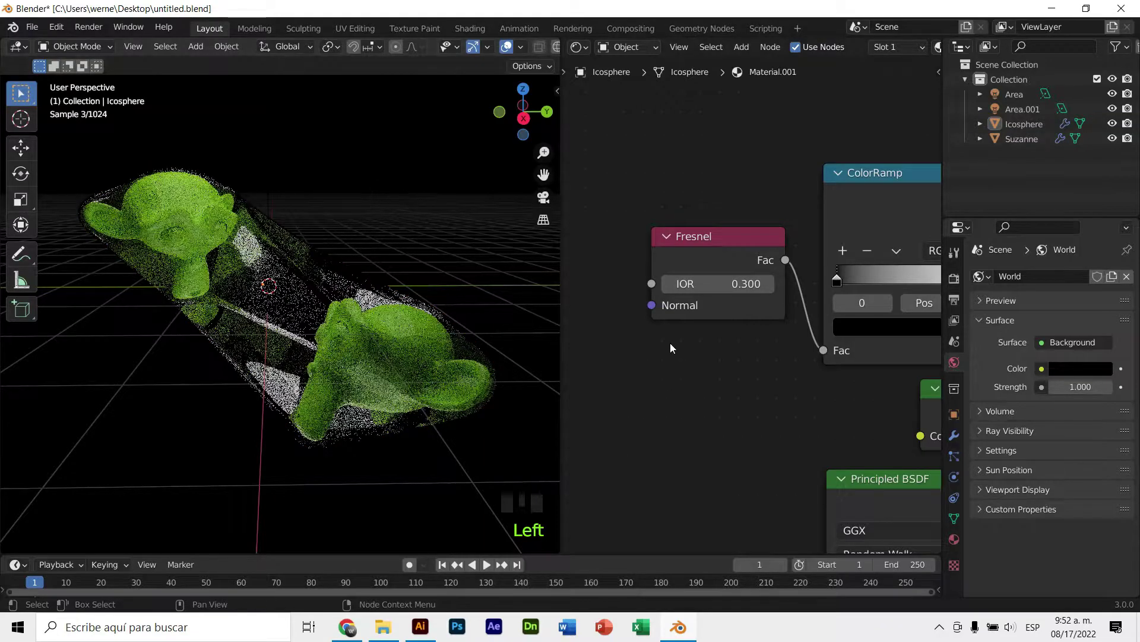
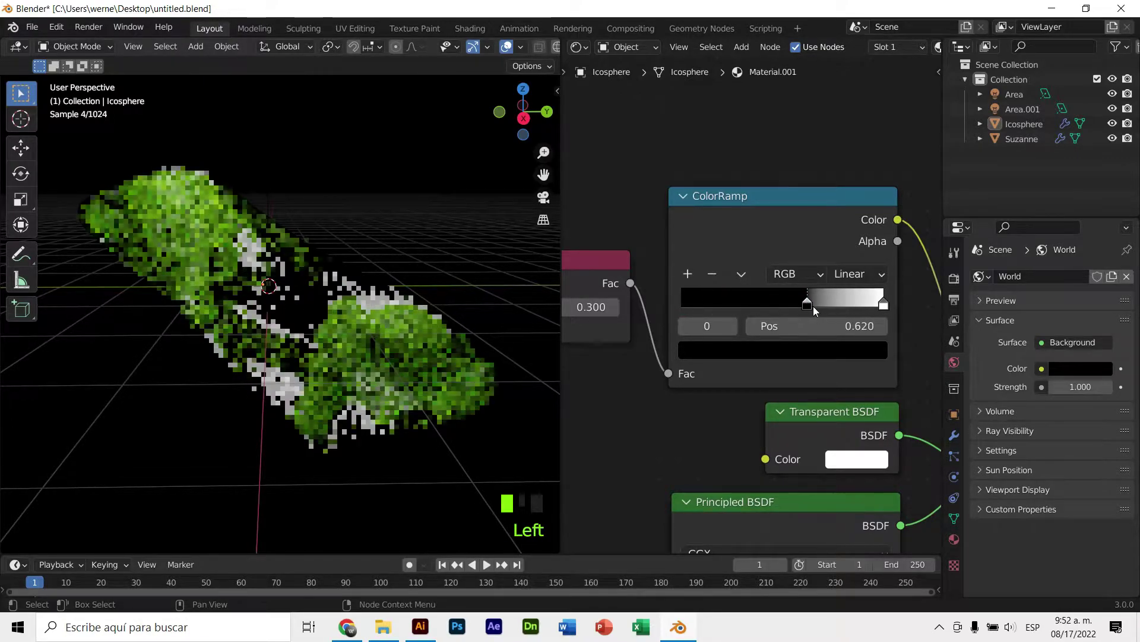
pyautogui.moveTo(771, 318); pyautogui.dragTo(877, 327)
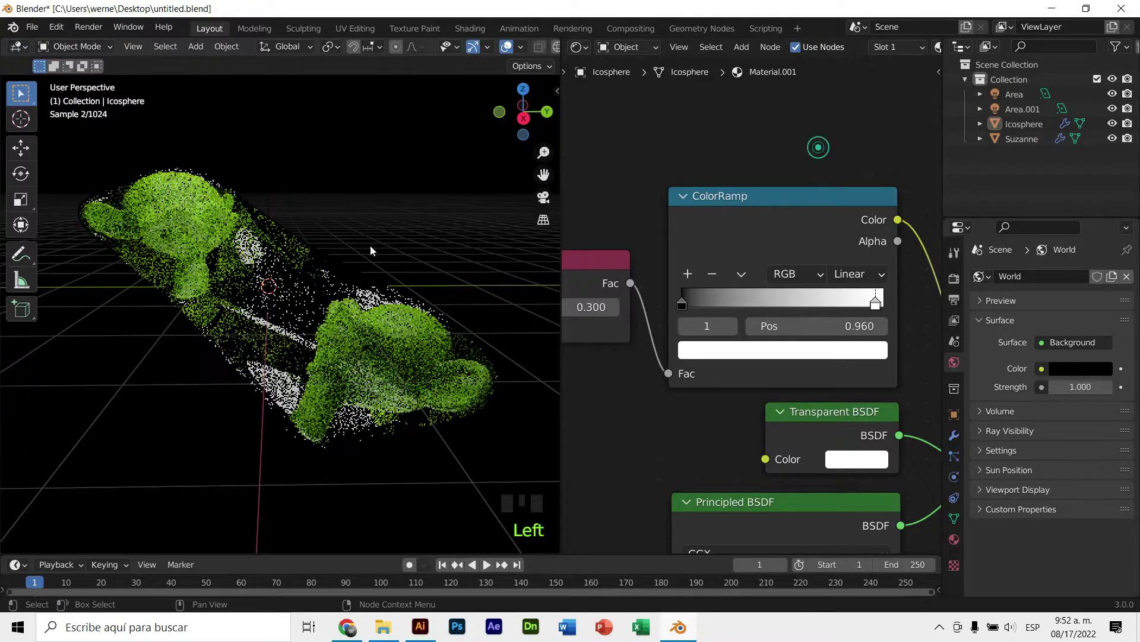
pyautogui.click(360, 206)
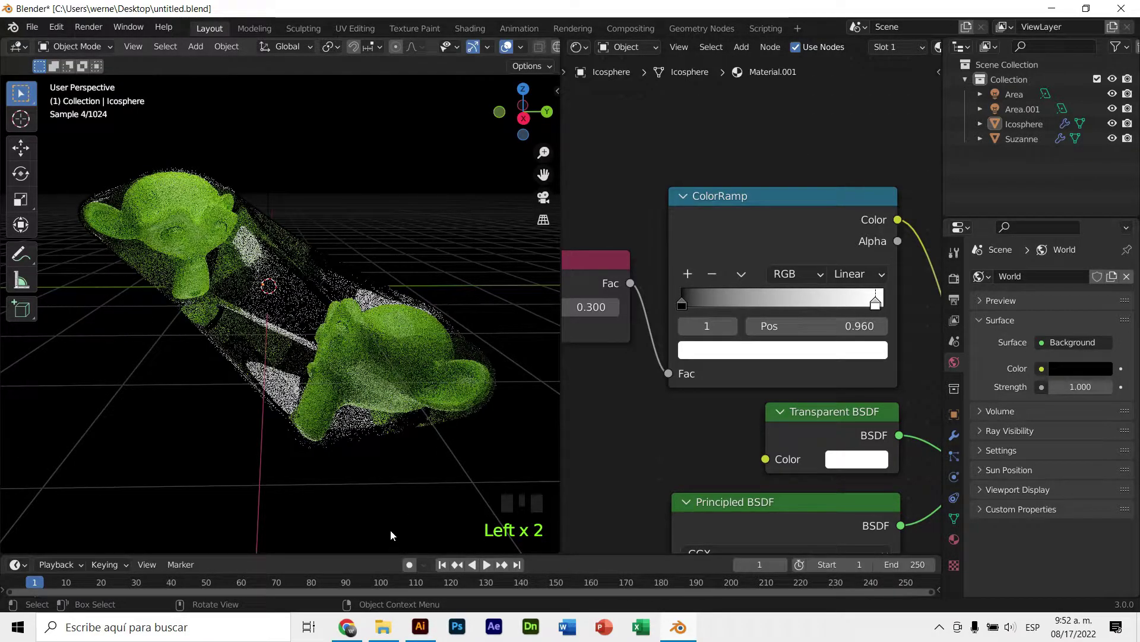